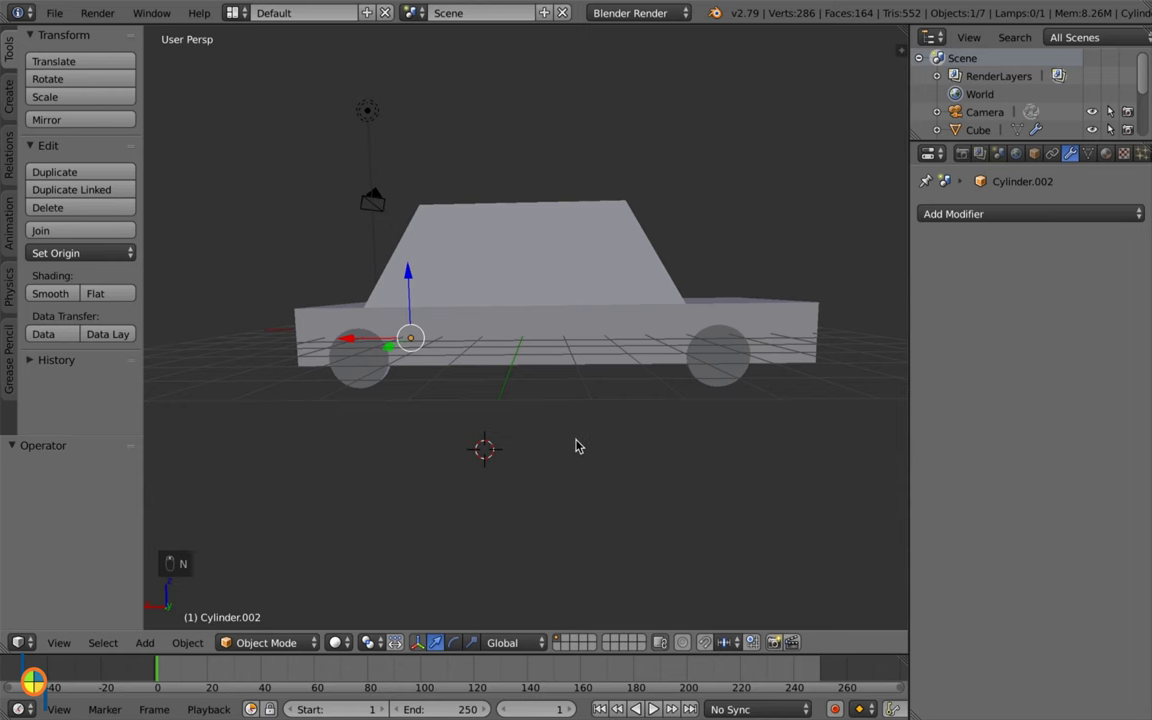
# Step: Add a six-sided cylinder at the 3D cursor under the body and scale it to about 0.307
pyautogui.click(530, 354)
pyautogui.moveTo(530, 354); pyautogui.dragTo(614, 367)
pyautogui.press('s')
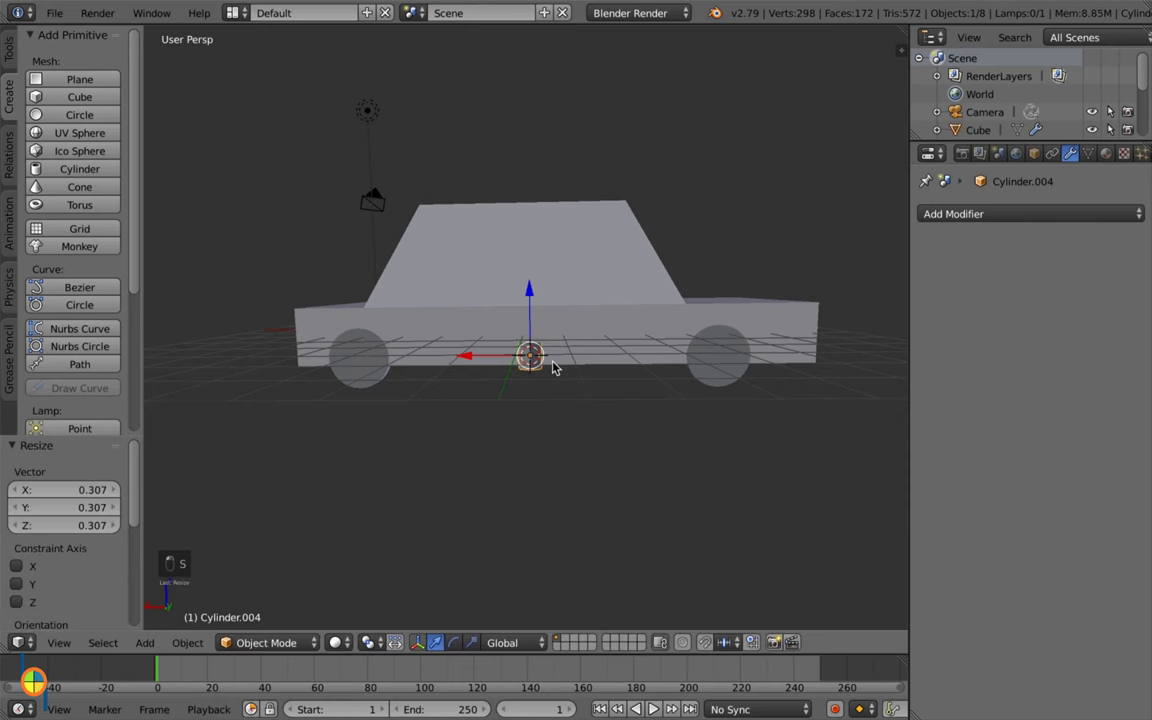
# Step: Rotate the small cylinder 90° about the Y axis so it lies on its side as a rod
pyautogui.moveTo(562, 381); pyautogui.dragTo(562, 402)
pyautogui.press('r')
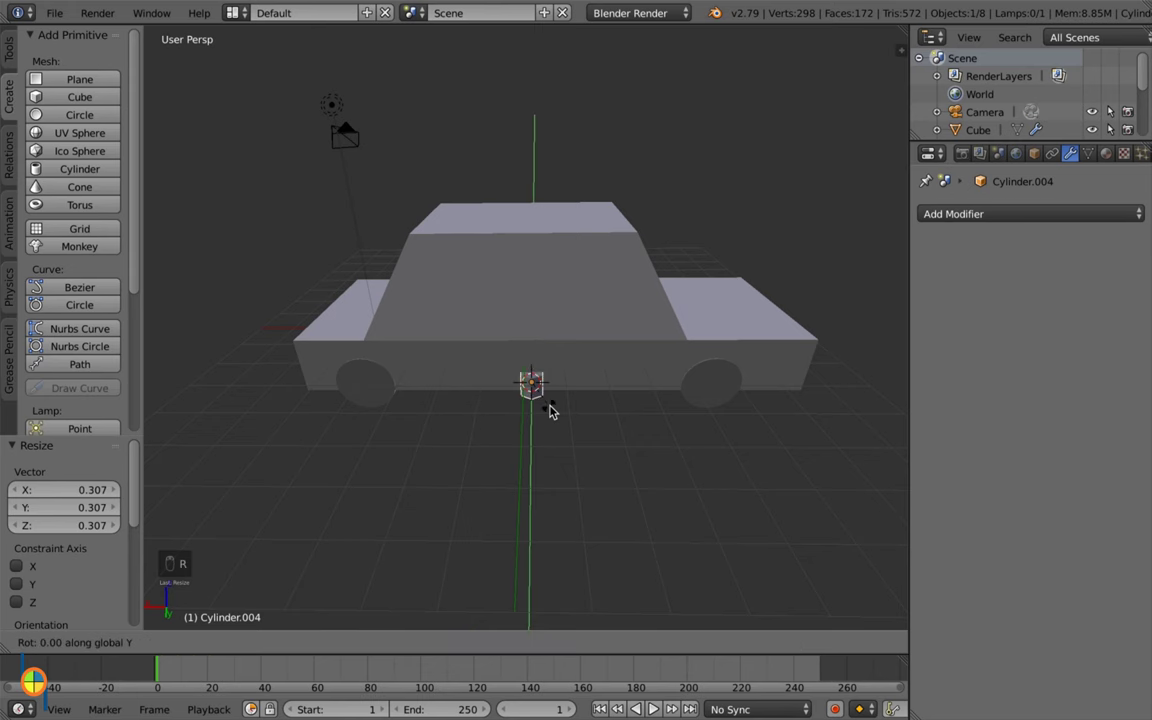
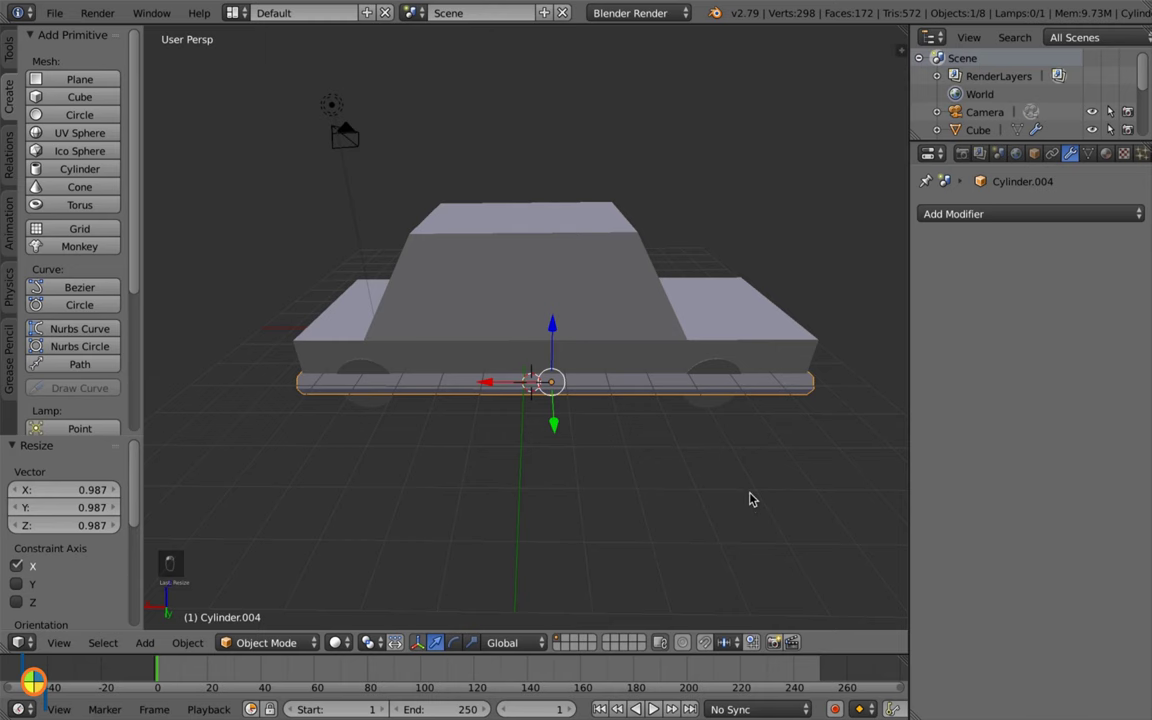
# Step: Move the selected rod straight down to about -0.061, beneath the car body
pyautogui.click(749, 494)
pyautogui.moveTo(749, 495); pyautogui.dragTo(676, 486)
pyautogui.moveTo(676, 486); pyautogui.dragTo(666, 451)
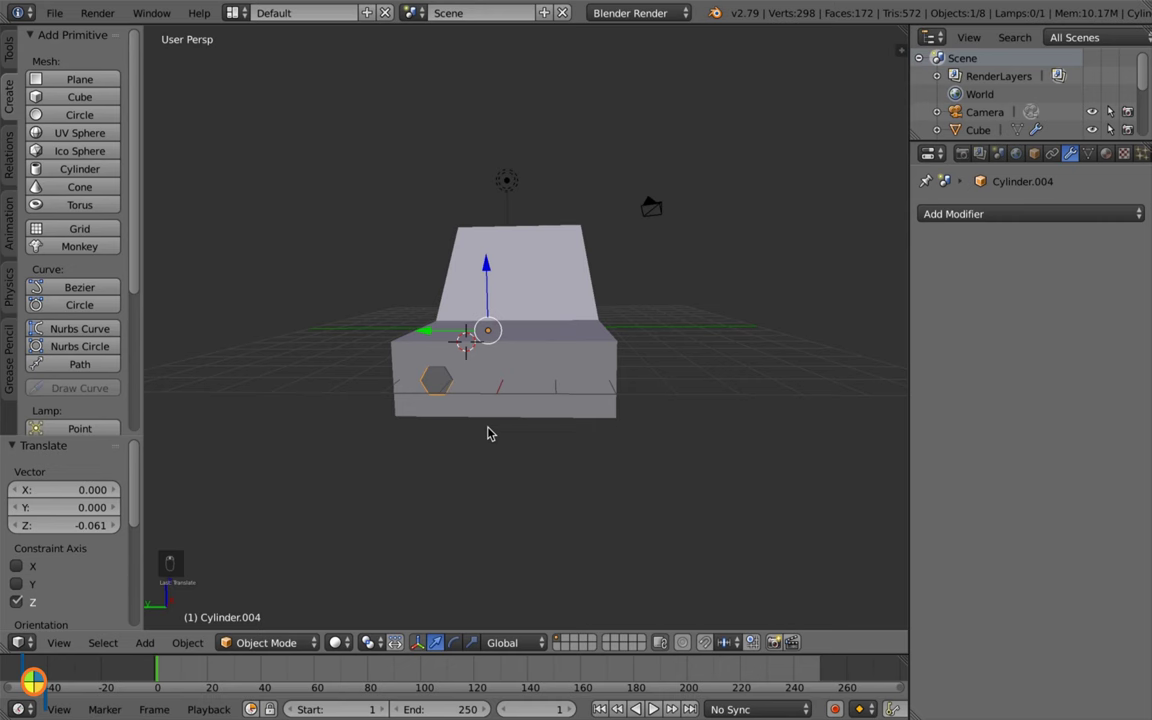
# Step: Duplicate the rod with Shift+D and move the copy to the car's opposite side, nudged up 0.130
pyautogui.press('shift+d')
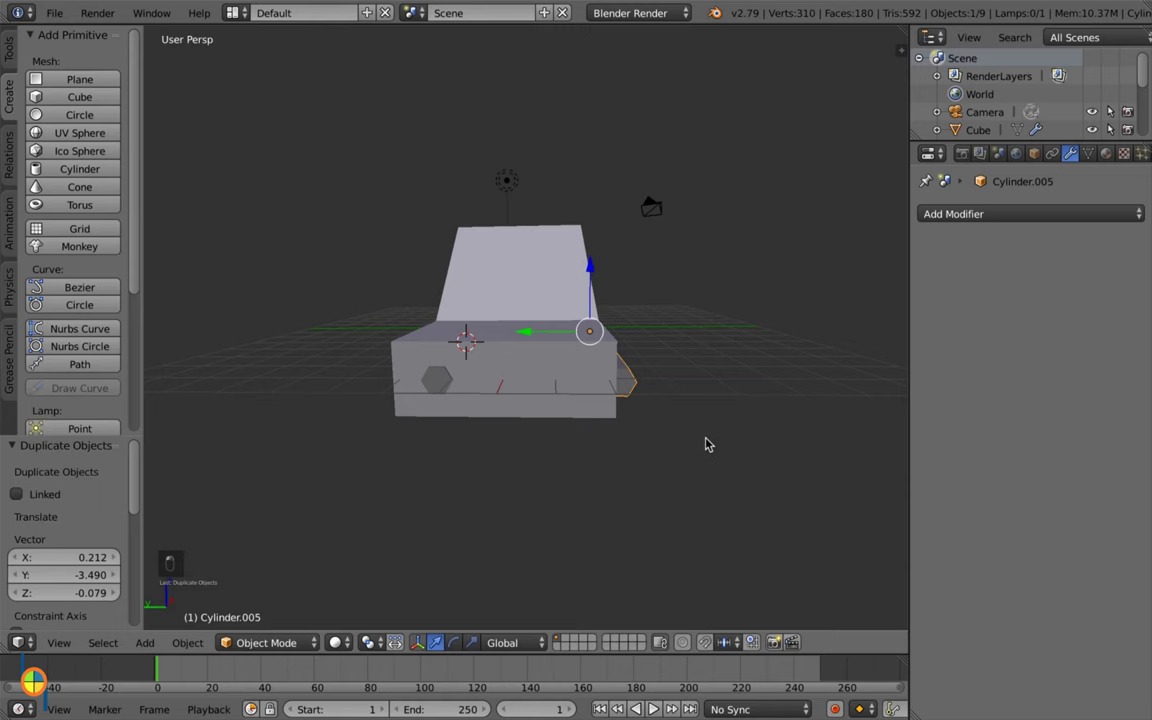
pyautogui.moveTo(709, 440); pyautogui.dragTo(585, 345)
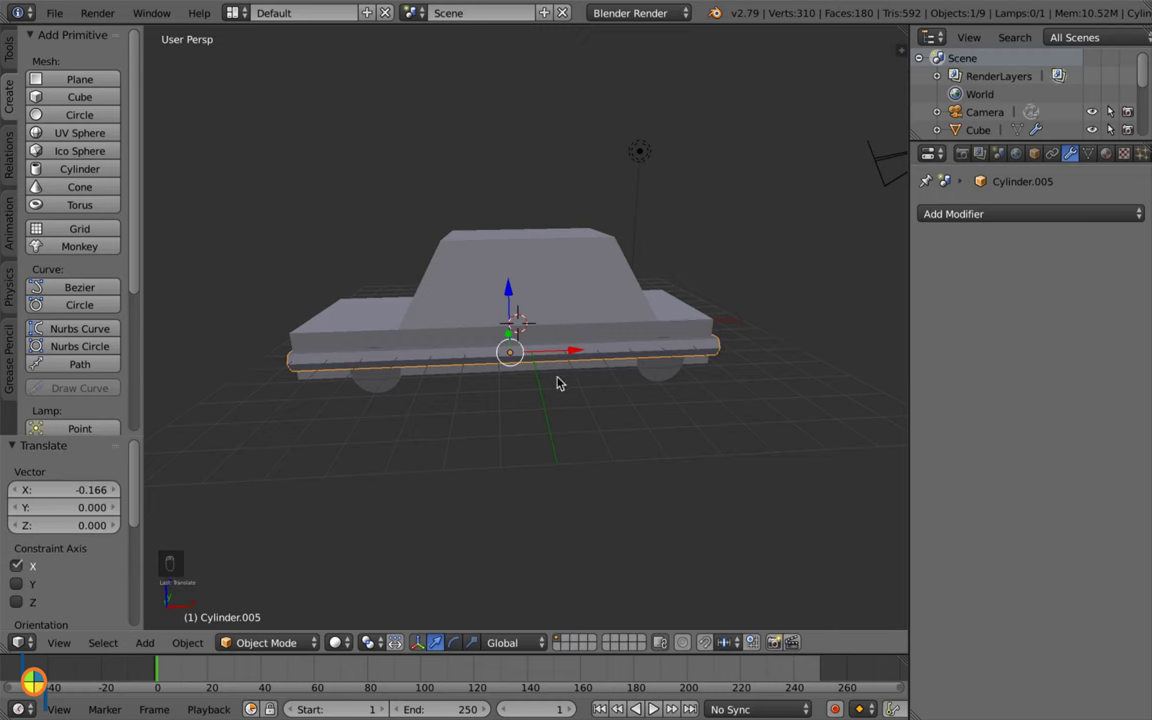
pyautogui.moveTo(458, 438); pyautogui.dragTo(490, 438)
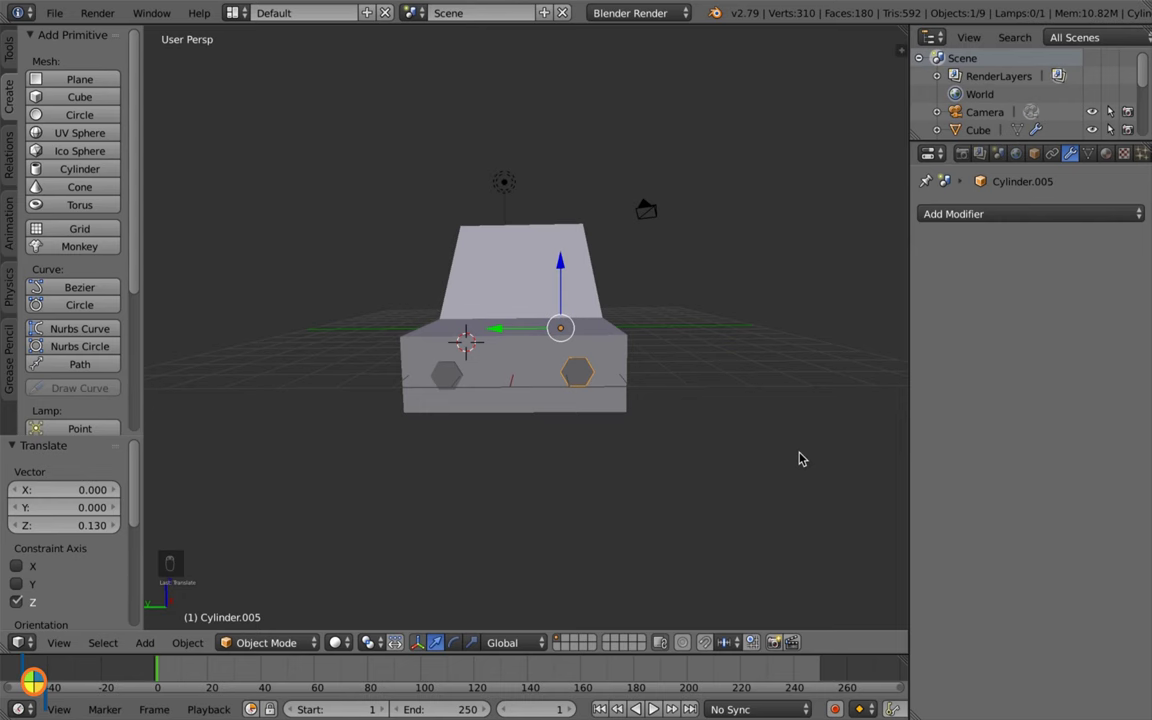
# Step: Set the copied rod's Z location to about -0.0036 so both rods match in height
pyautogui.press('n')
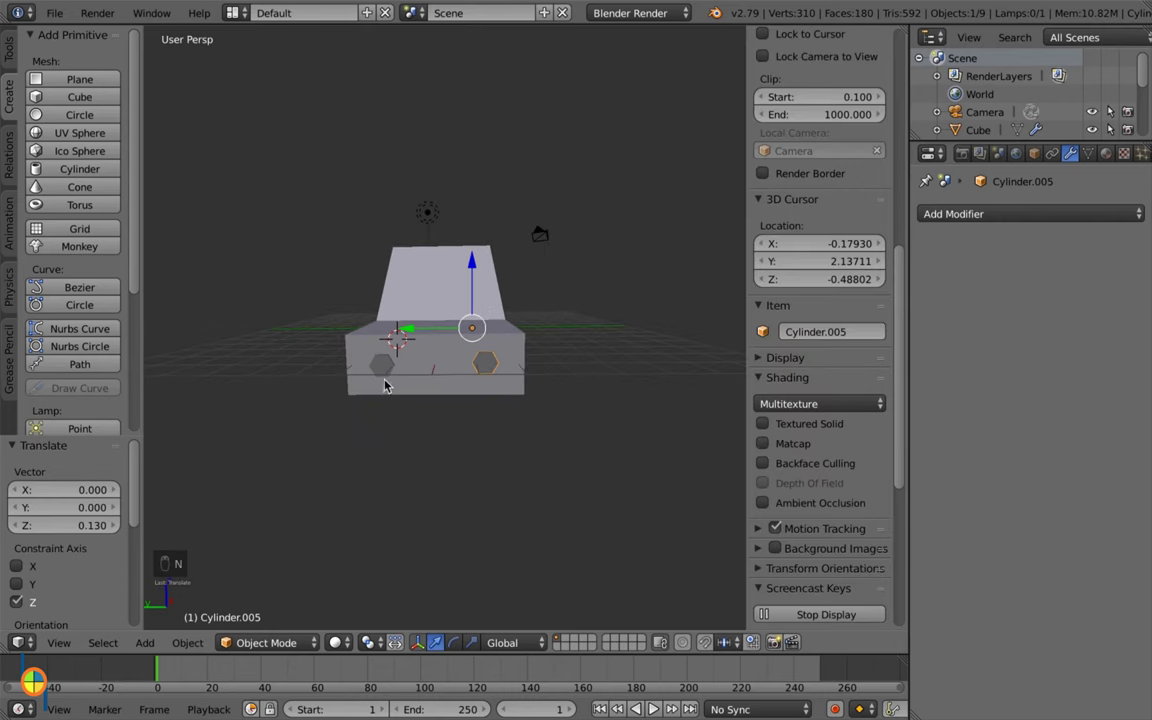
pyautogui.moveTo(396, 361); pyautogui.dragTo(834, 146)
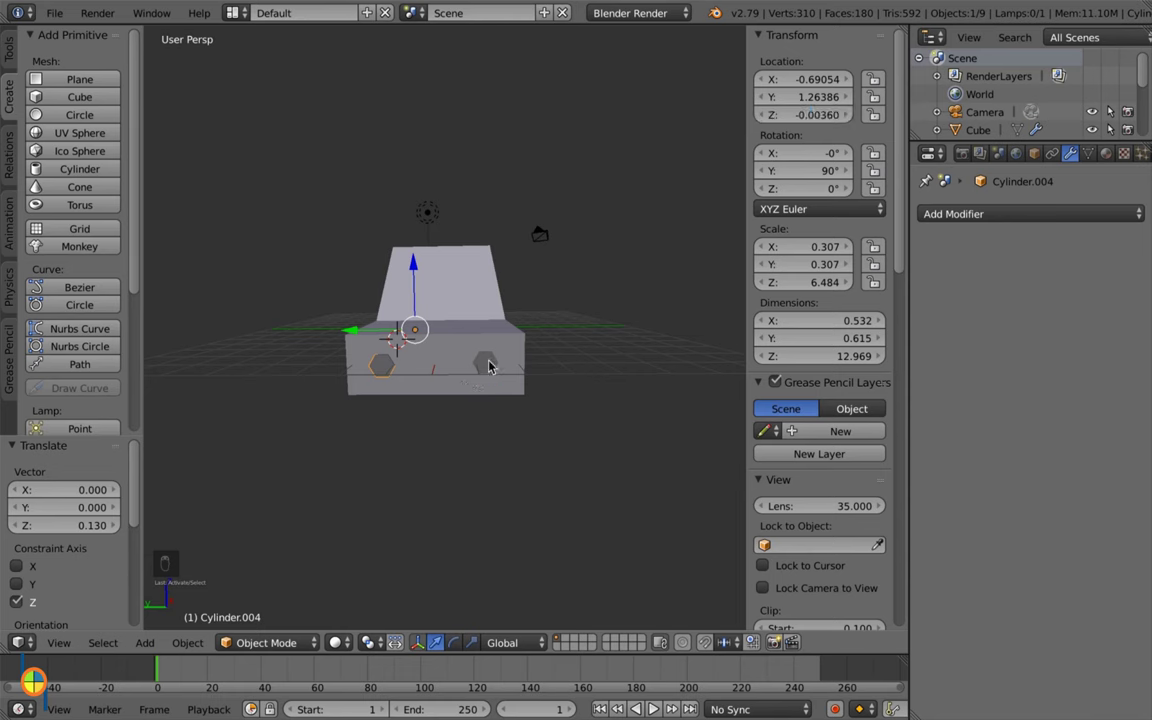
pyautogui.moveTo(492, 362); pyautogui.dragTo(634, 465)
# Step: Hide the sidebar and orbit to a side angle showing both rods under the body
pyautogui.press('n')
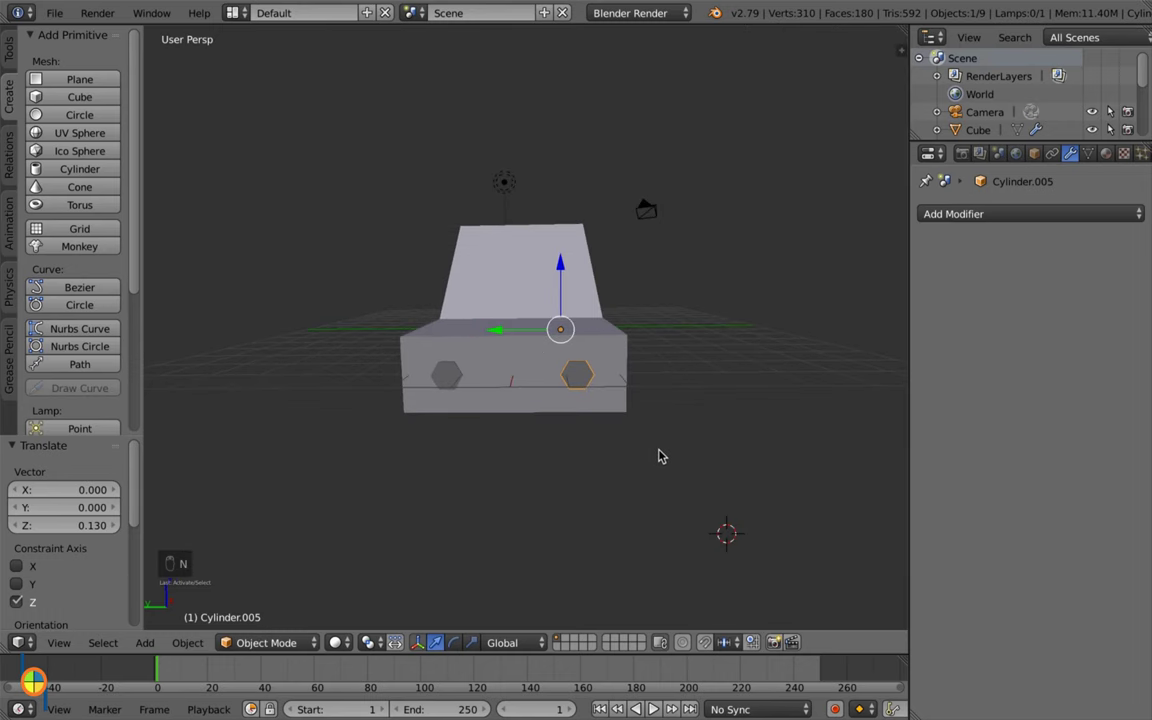
pyautogui.moveTo(622, 463); pyautogui.dragTo(599, 455)
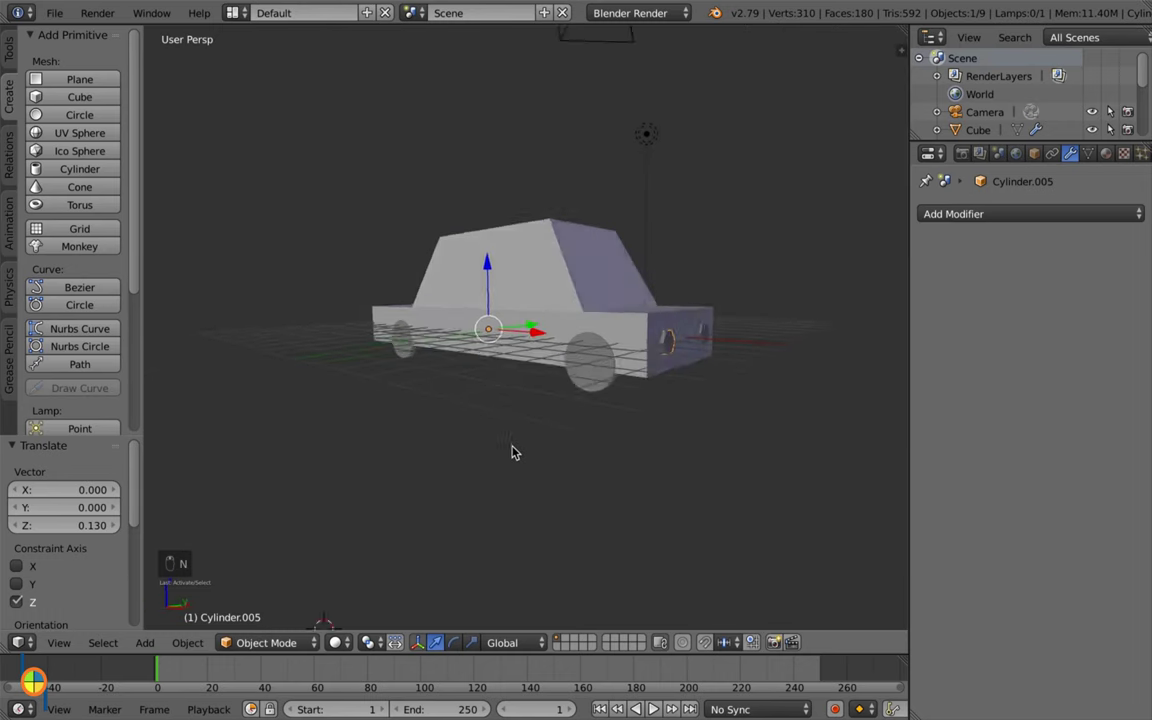